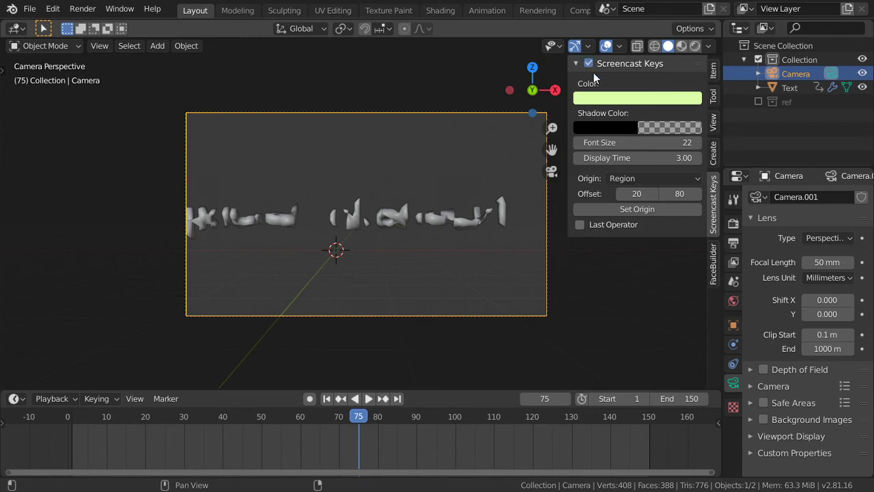
Hide the N sidebar and give the camera a 100 mm focal length in its Lens settings.
{"action": "left_click", "coordinate": [711, 131]}
{"action": "left_click", "coordinate": [724, 125]}
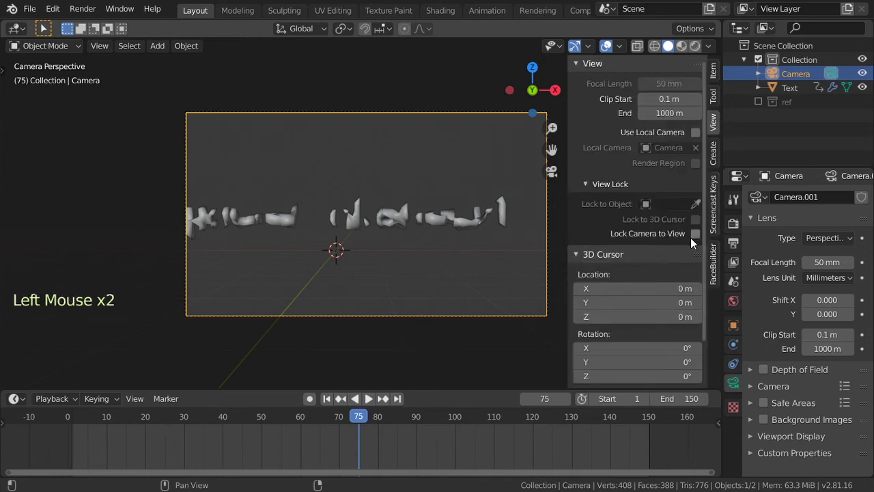
{"action": "key", "text": "n"}
{"action": "middle_click", "coordinate": [420, 209]}
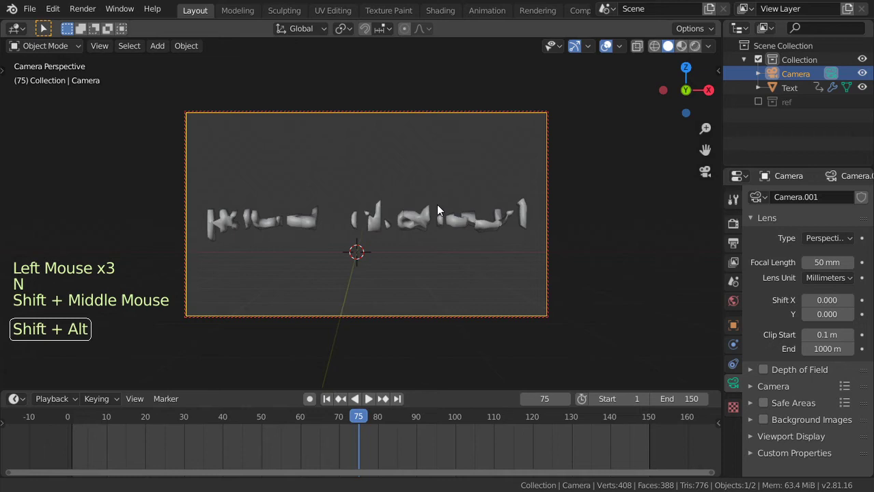
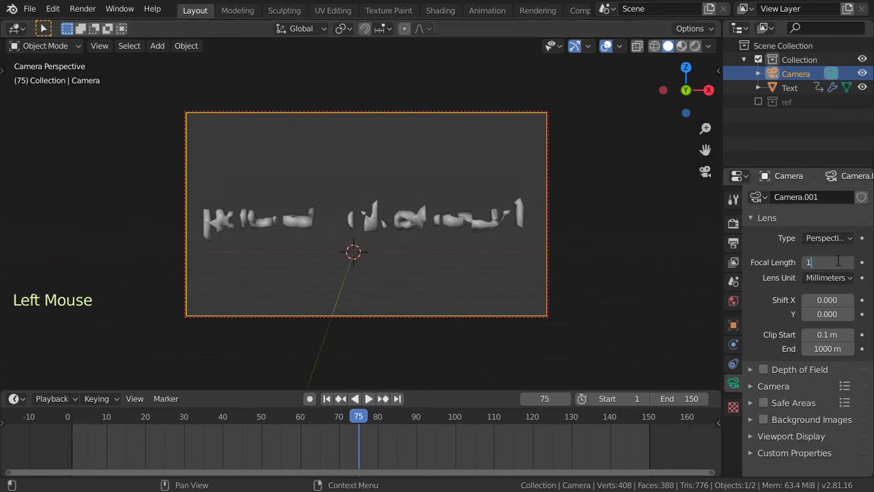
{"action": "key", "text": "0"}
{"action": "middle_click", "coordinate": [478, 244]}
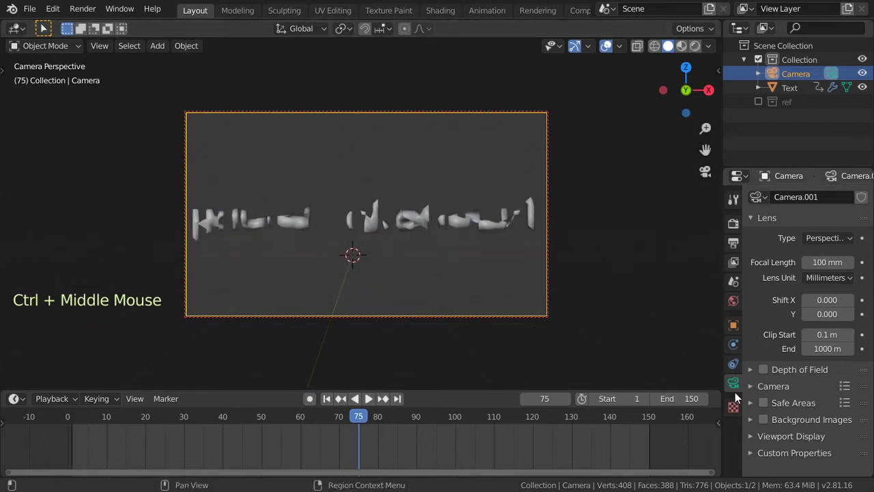
{"action": "left_click", "coordinate": [761, 224]}
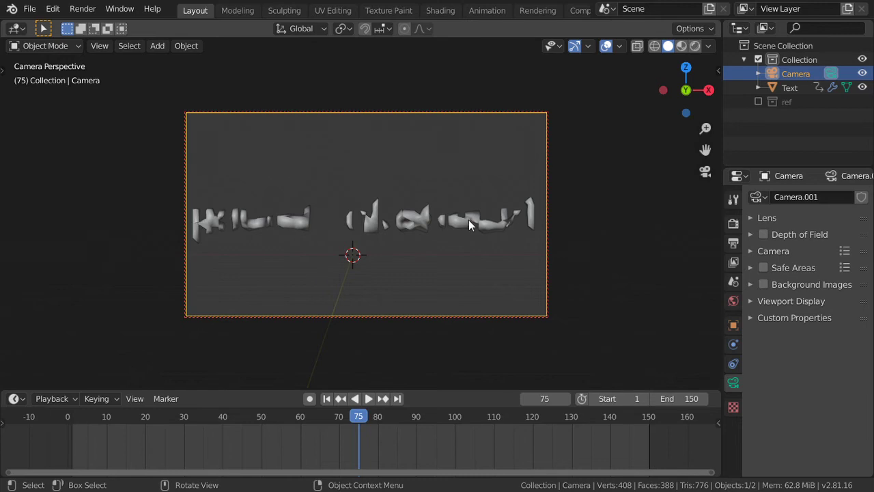
Frame the scene from the front and dismiss the Add menu without adding anything.
{"action": "left_click", "coordinate": [458, 181]}
{"action": "key", "text": "KP_0"}
{"action": "scroll", "scroll_direction": "up", "scroll_amount": 3}
{"action": "left_click", "coordinate": [390, 147]}
{"action": "scroll", "scroll_direction": "up", "scroll_amount": 3}
{"action": "scroll", "scroll_direction": "down", "scroll_amount": 3}
{"action": "right_click", "coordinate": [367, 130]}
{"action": "scroll", "scroll_direction": "down", "scroll_amount": 3}
{"action": "key", "text": "shift+a"}
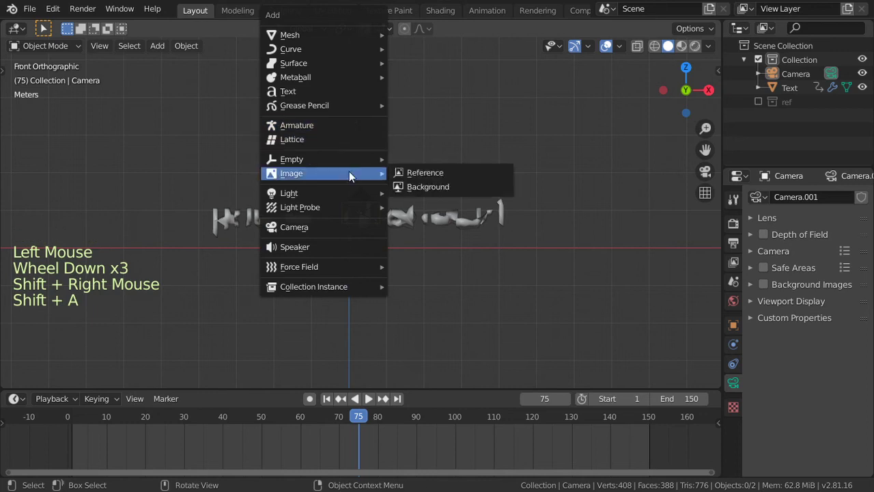
{"action": "left_click", "coordinate": [742, 204]}
{"action": "left_click", "coordinate": [738, 226]}
Switch the render engine to Cycles with 200 render samples.
{"action": "left_click", "coordinate": [863, 200]}
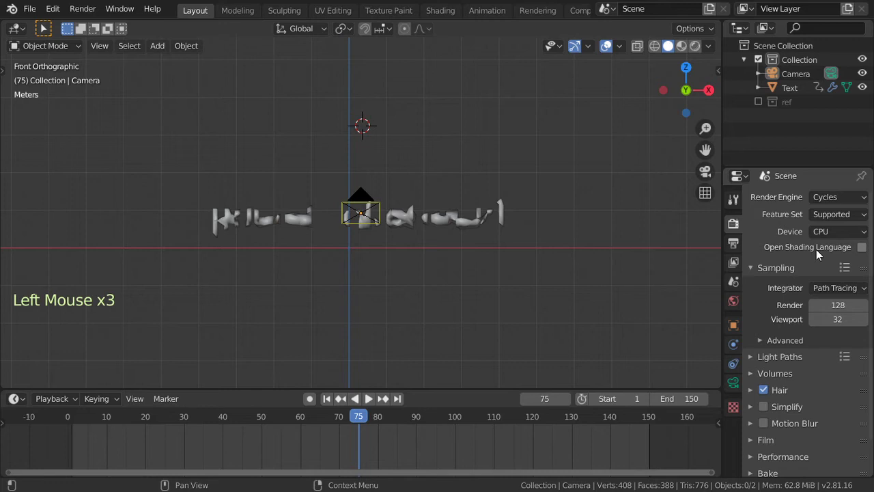
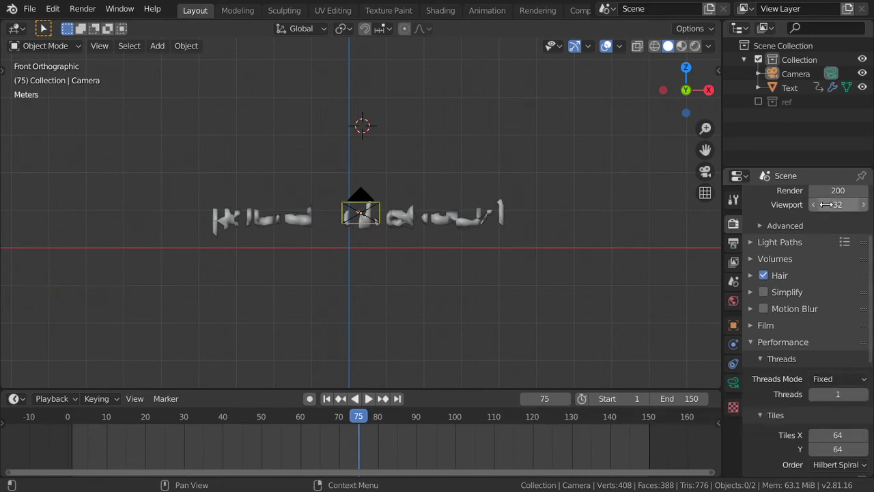
{"action": "left_click", "coordinate": [841, 389]}
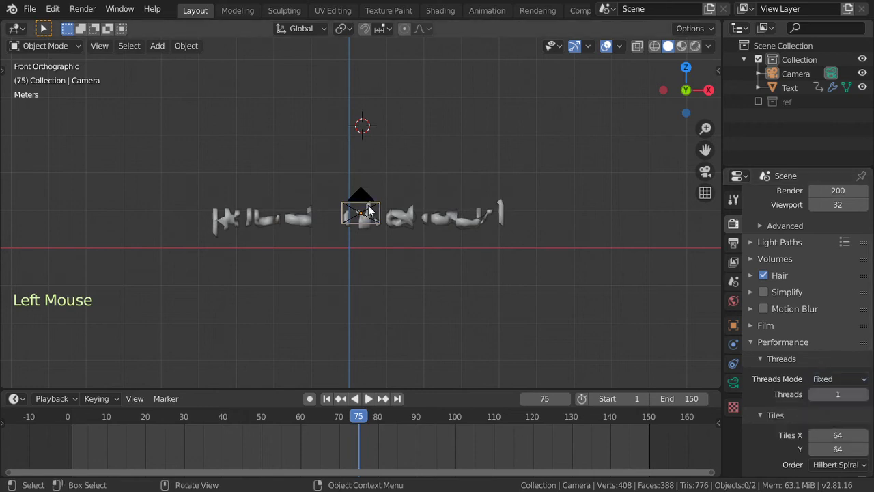
Add an area light above the text and stretch it along X.
{"action": "key", "text": "Escape"}
{"action": "key", "text": "shift+a"}
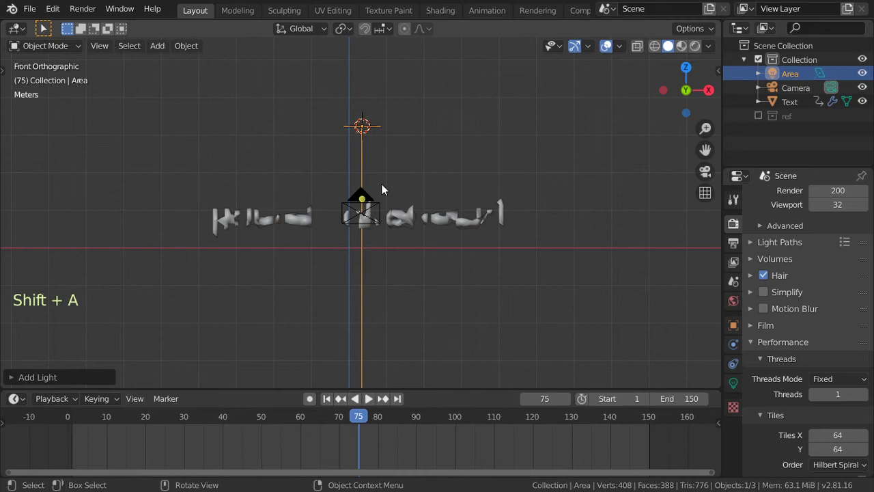
{"action": "key", "text": "s"}
{"action": "key", "text": "s"}
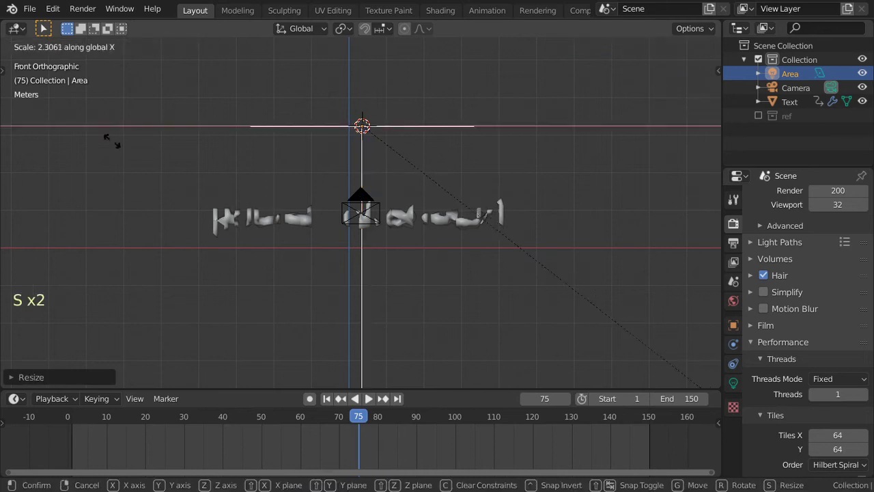
{"action": "middle_click", "coordinate": [398, 220]}
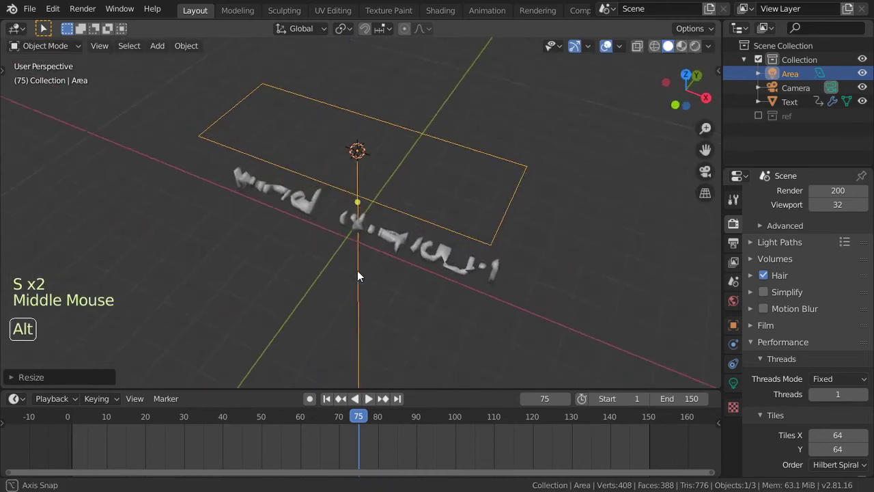
{"action": "key", "text": "KP_1"}
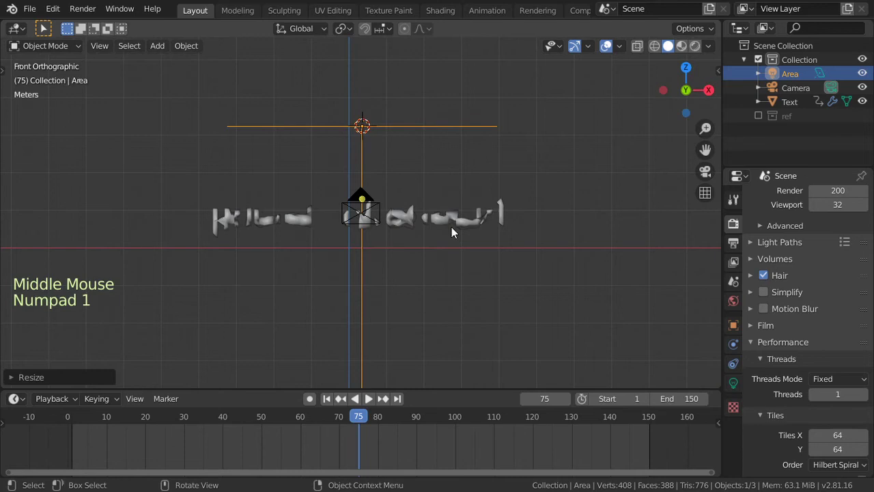
{"action": "key", "text": "s"}
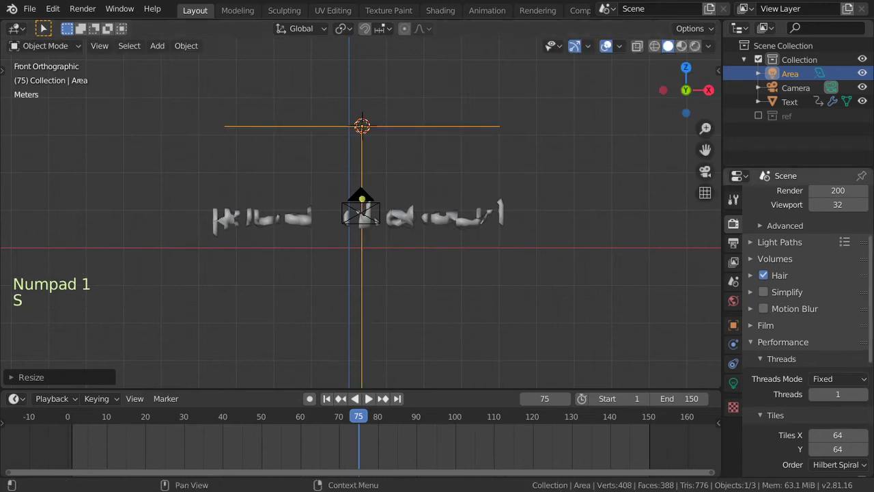
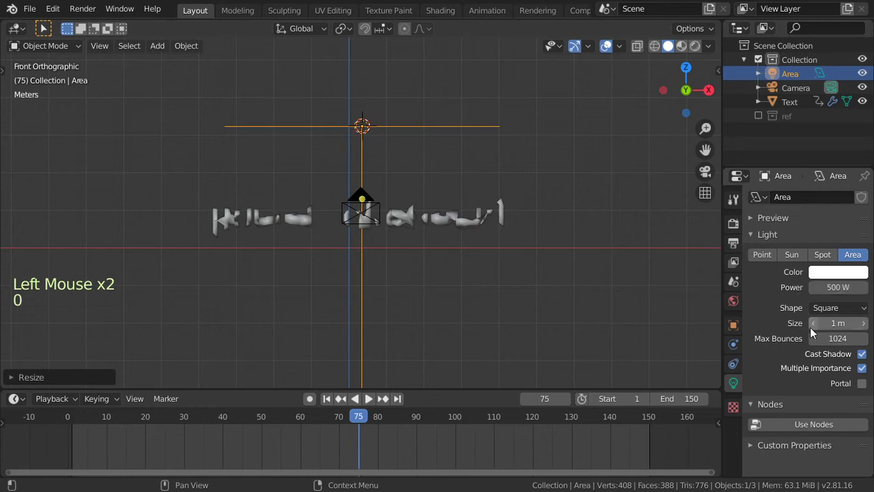
Duplicate the light below the text, then duplicate both and rotate the copies to either side.
{"action": "key", "text": "shift+d"}
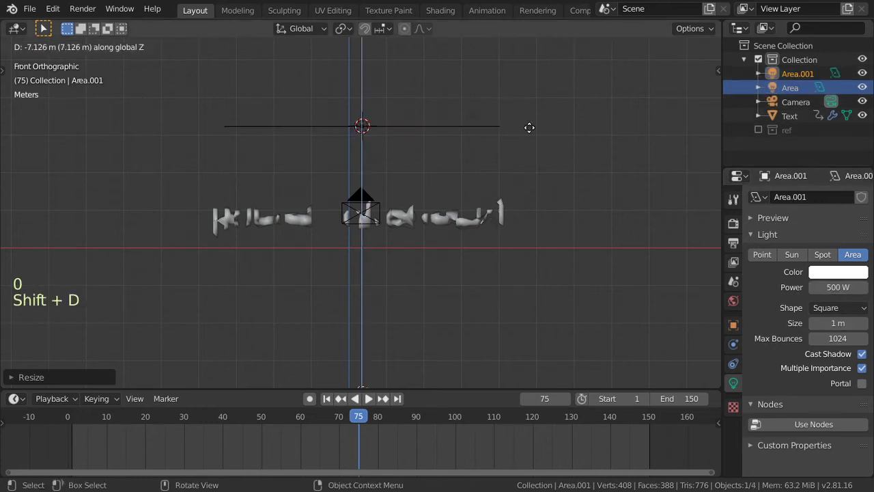
{"action": "key", "text": "r"}
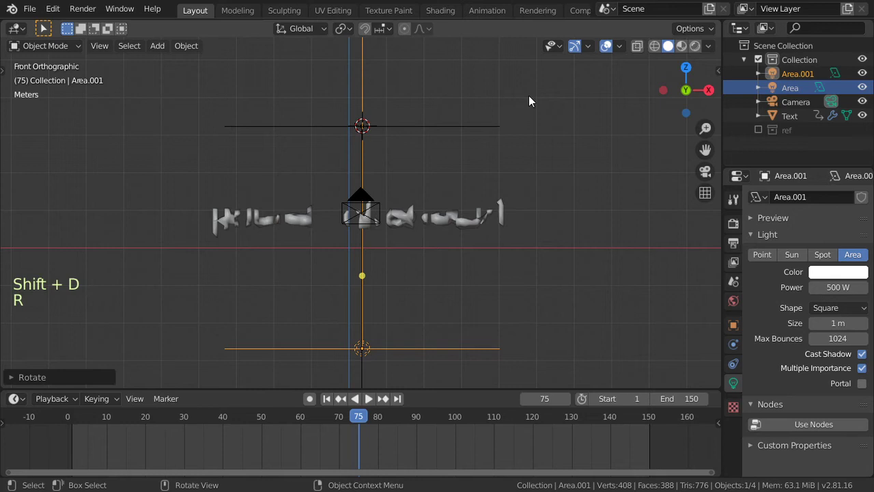
{"action": "left_click", "coordinate": [488, 127]}
{"action": "key", "text": "shift+d"}
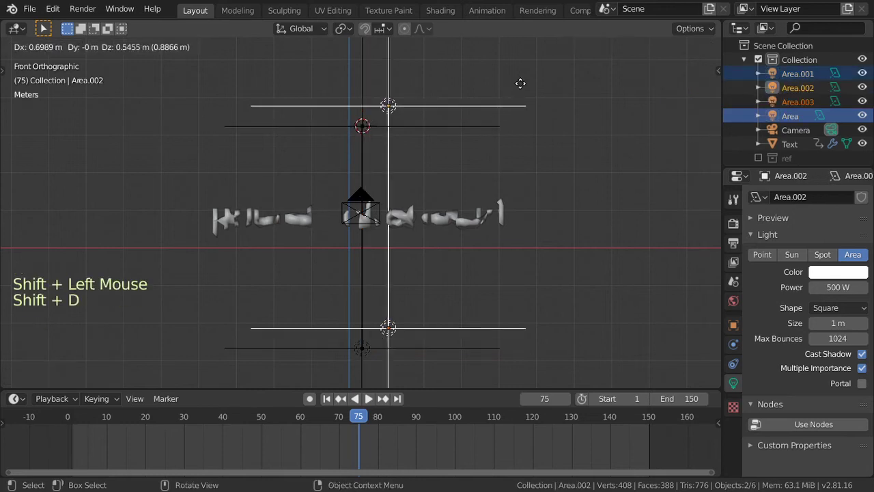
{"action": "key", "text": "r"}
{"action": "left_click", "coordinate": [499, 290]}
{"action": "key", "text": "g"}
{"action": "left_click", "coordinate": [286, 295]}
{"action": "key", "text": "g"}
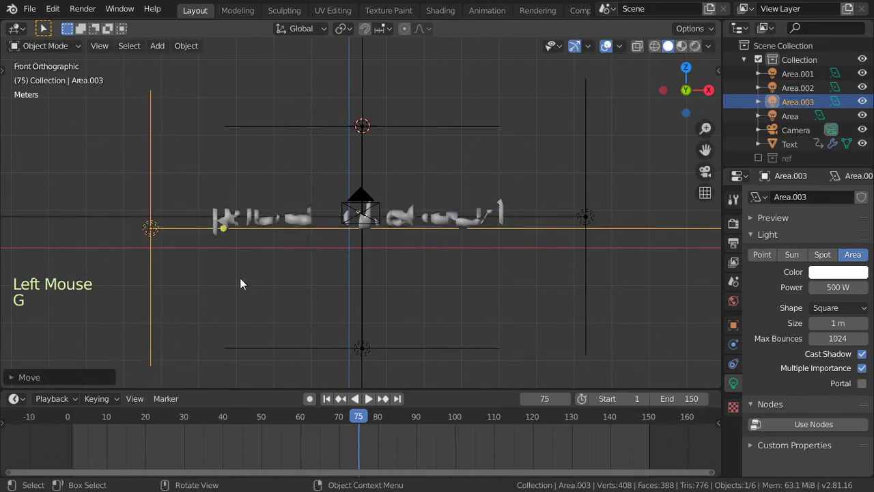
Make the top area light red at 500 W and look through the camera.
{"action": "left_click", "coordinate": [425, 129]}
{"action": "left_click", "coordinate": [821, 280]}
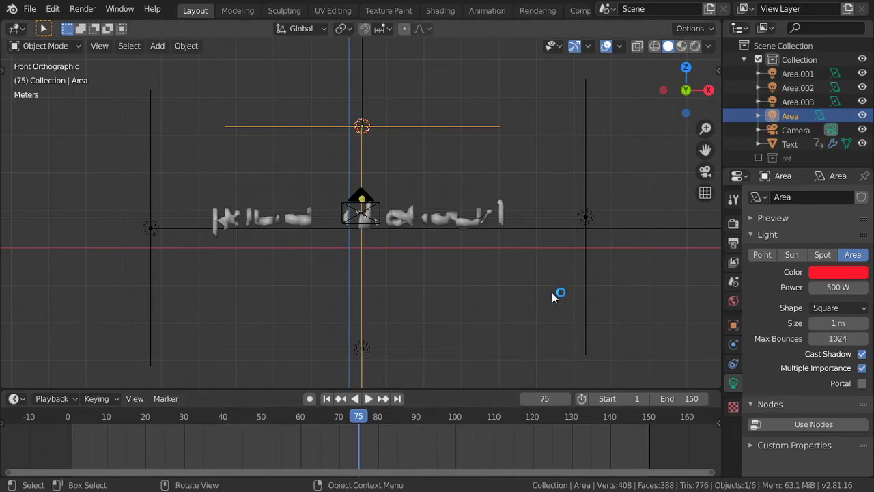
{"action": "key", "text": "KP_0"}
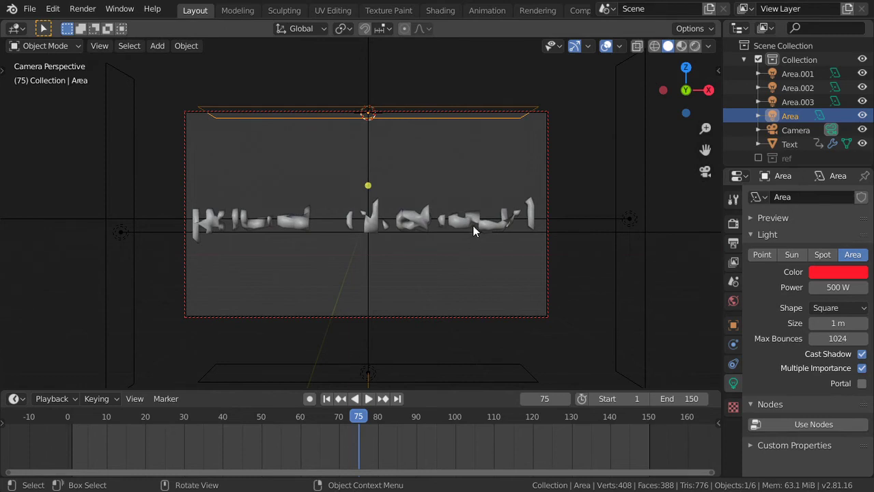
Select the lights and scale them inward closer around the text.
{"action": "left_click", "coordinate": [477, 229]}
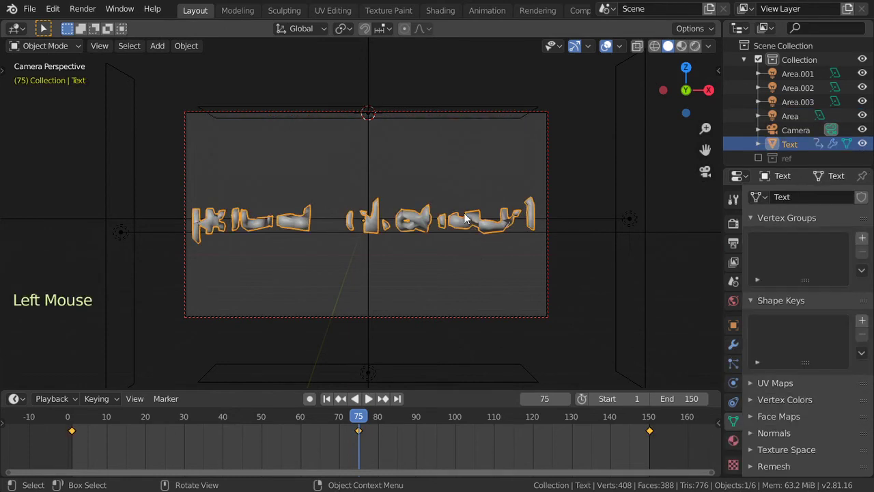
{"action": "middle_click", "coordinate": [483, 250]}
{"action": "key", "text": "z"}
{"action": "key", "text": "KP_0"}
{"action": "left_click", "coordinate": [408, 165]}
{"action": "key", "text": "g"}
{"action": "key", "text": "s"}
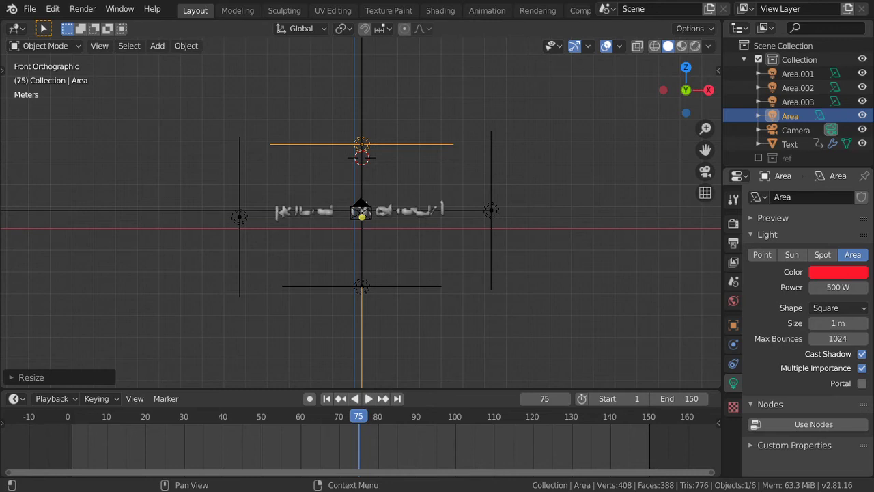
Recolour the top light purple (783F8E) and open the bottom light Area.001's colour.
{"action": "left_click", "coordinate": [851, 274]}
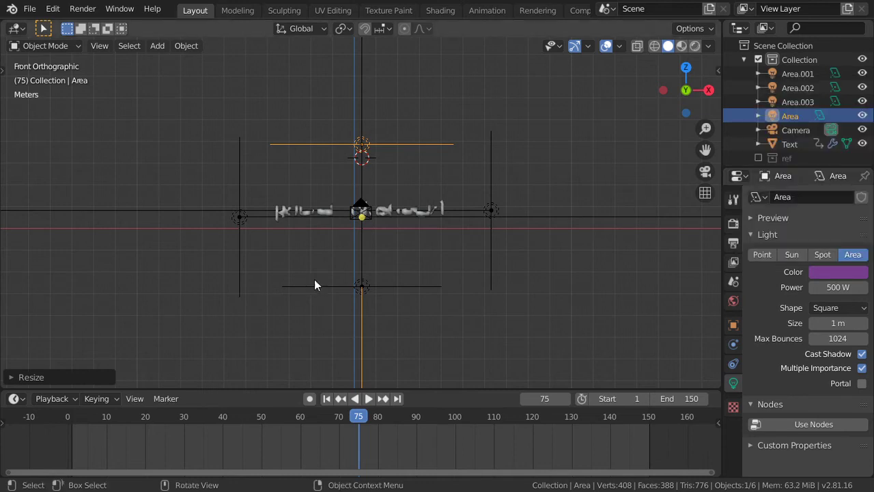
{"action": "left_click", "coordinate": [391, 290]}
{"action": "left_click", "coordinate": [847, 280]}
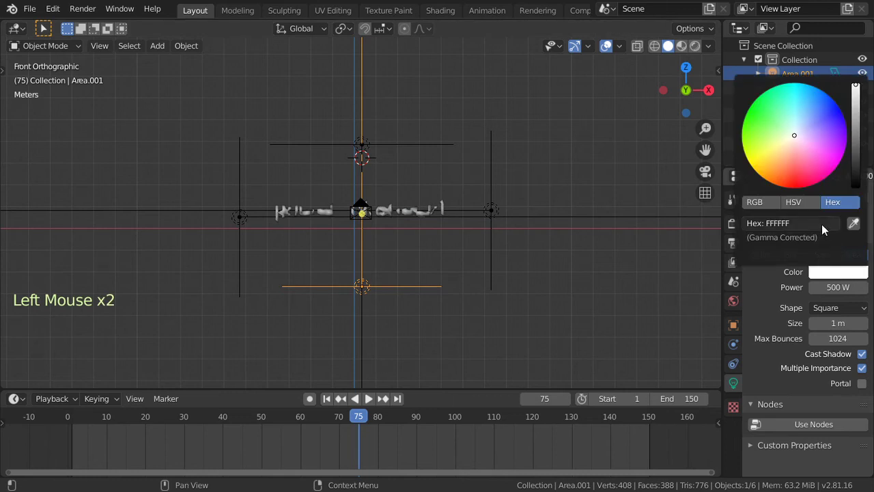
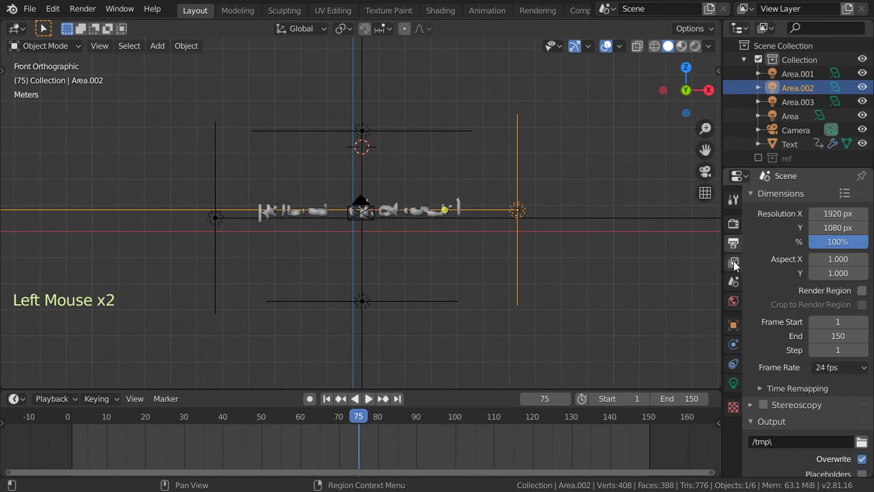
Enable the Denoising Data pass in View Layer Properties.
{"action": "middle_click", "coordinate": [449, 262]}
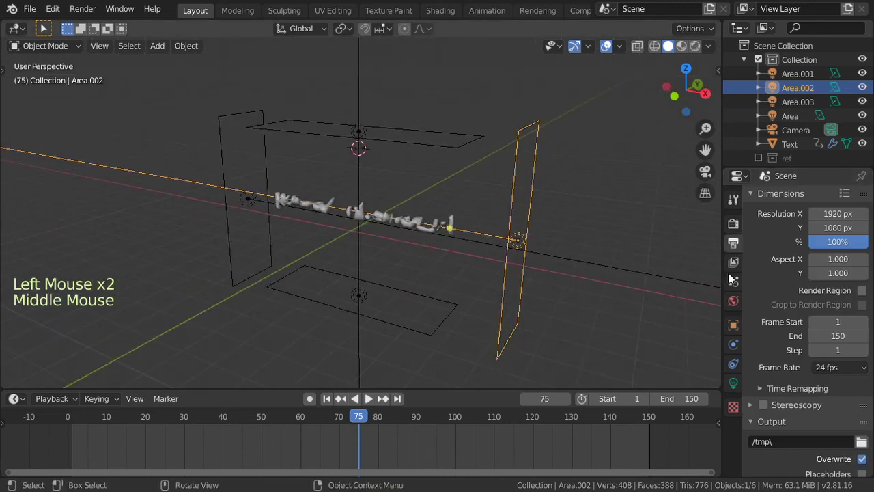
{"action": "left_click", "coordinate": [742, 266]}
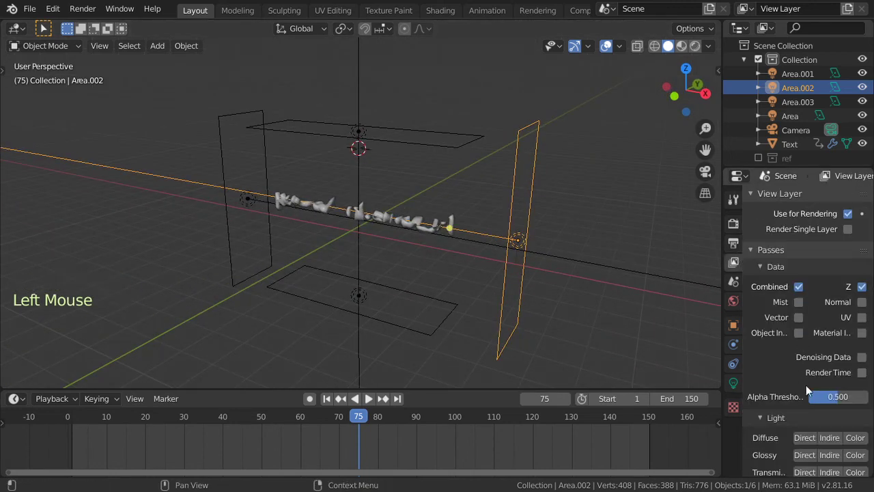
{"action": "left_click", "coordinate": [863, 366]}
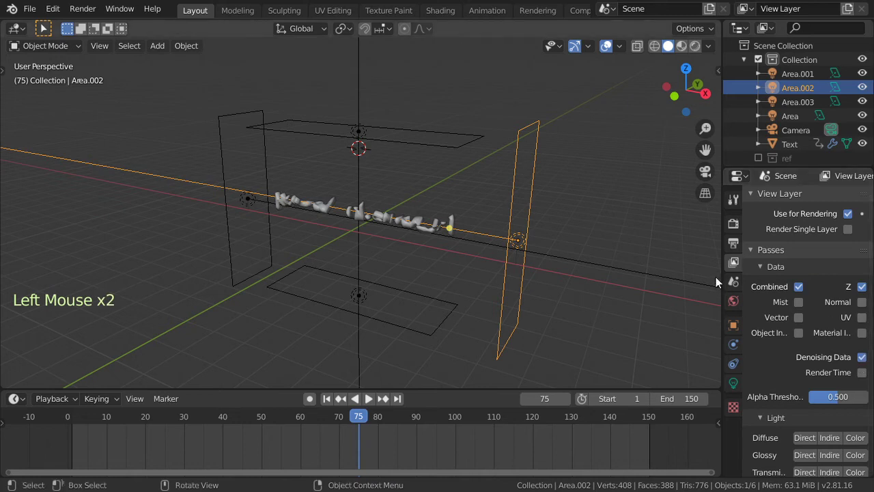
{"action": "middle_click", "coordinate": [353, 226]}
{"action": "key", "text": "KP_0"}
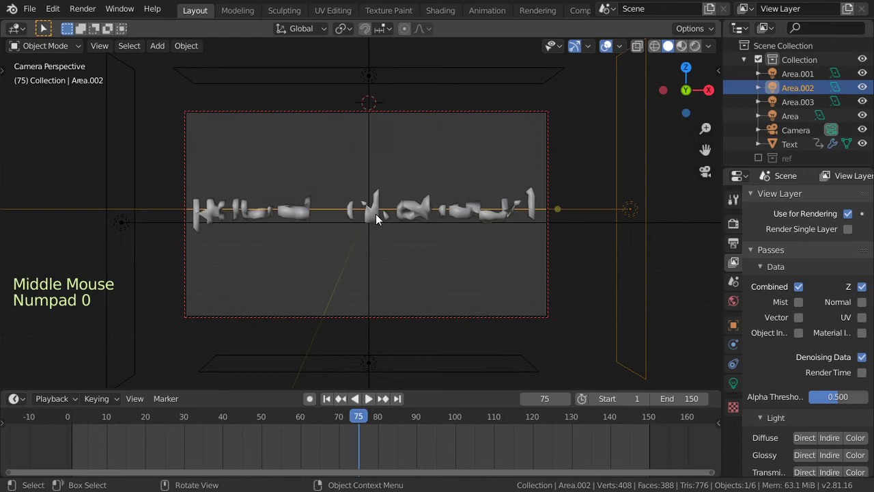
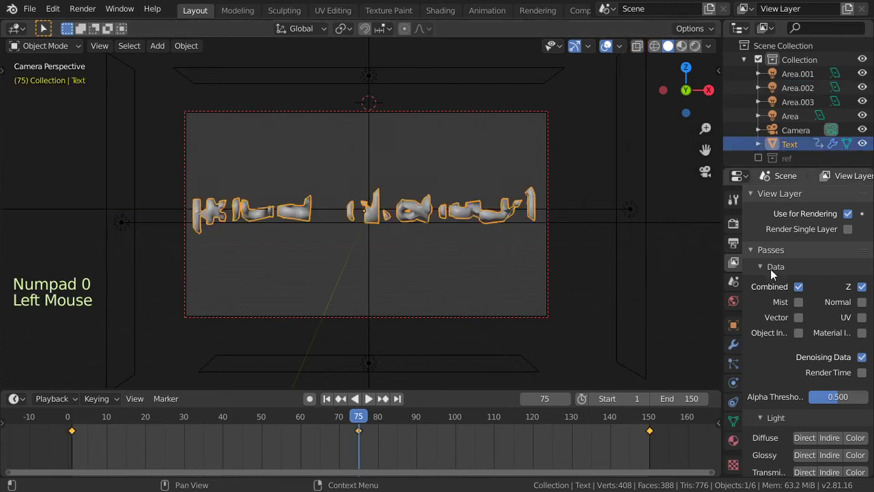
Raise the text's Remesh octree depth to 9 and preview in Rendered shading.
{"action": "left_click", "coordinate": [741, 349]}
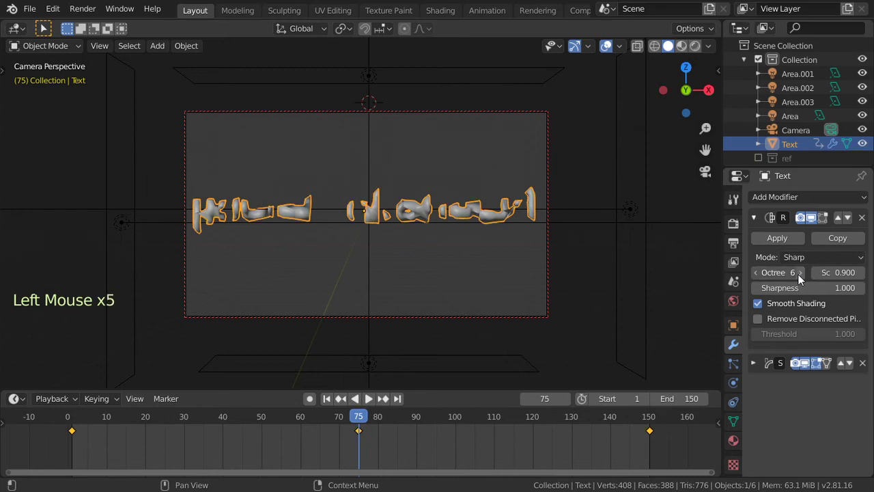
{"action": "left_click", "coordinate": [806, 280]}
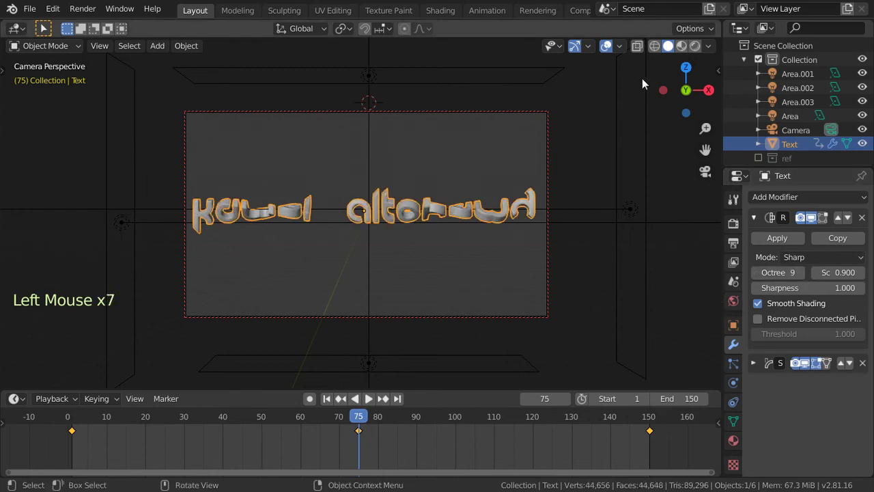
{"action": "left_click", "coordinate": [700, 55]}
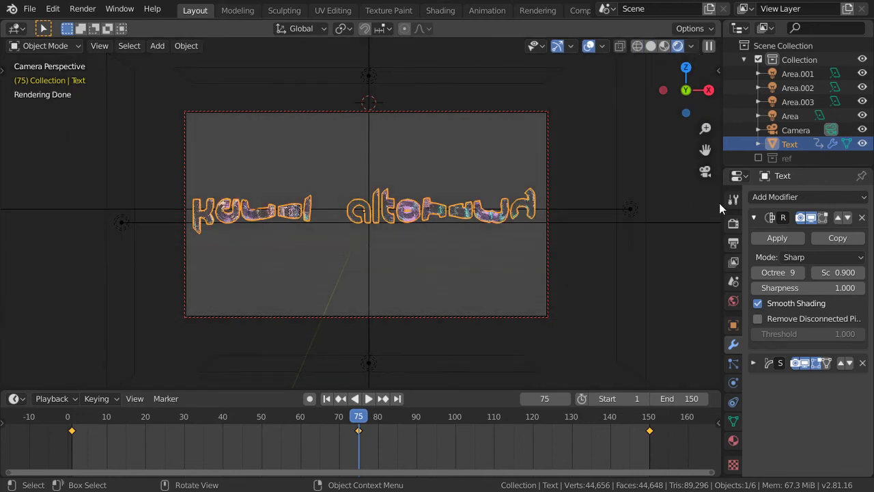
Set the world background colour to black in World Properties.
{"action": "left_click", "coordinate": [740, 206]}
{"action": "left_click", "coordinate": [742, 226]}
{"action": "scroll", "scroll_direction": "up", "scroll_amount": 3}
{"action": "scroll", "scroll_direction": "up", "scroll_amount": 3}
{"action": "left_click", "coordinate": [741, 301]}
{"action": "left_click", "coordinate": [845, 286]}
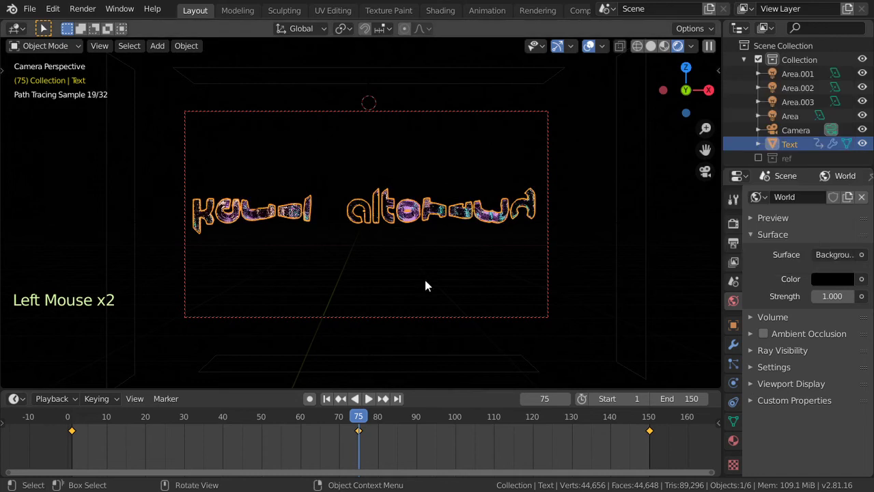
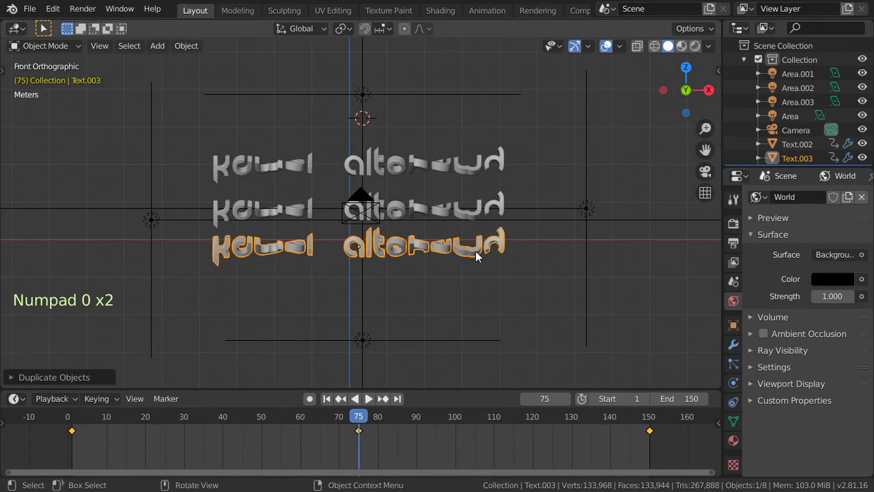
Select the top Area light and open its colour swatch to pick a brighter magenta.
{"action": "left_click", "coordinate": [480, 104]}
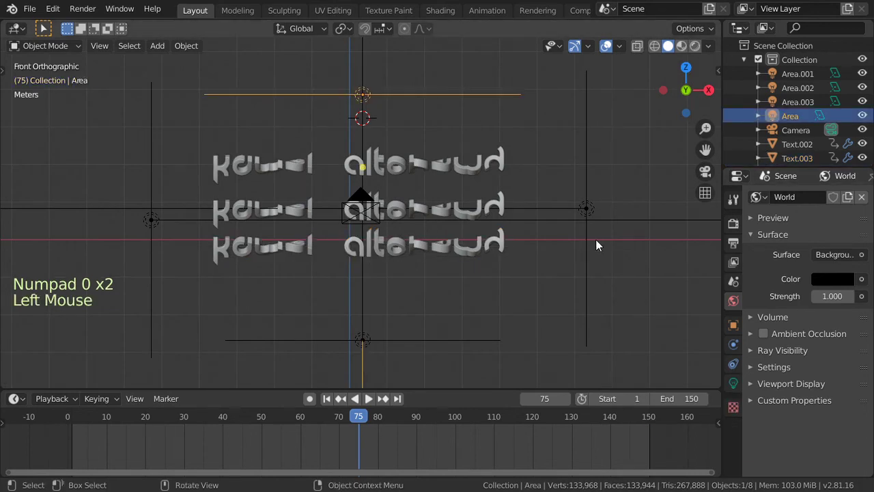
{"action": "middle_click", "coordinate": [569, 242]}
{"action": "scroll", "scroll_direction": "down", "scroll_amount": 3}
{"action": "key", "text": "KP_1"}
{"action": "scroll", "scroll_direction": "down", "scroll_amount": 3}
{"action": "left_click", "coordinate": [735, 392]}
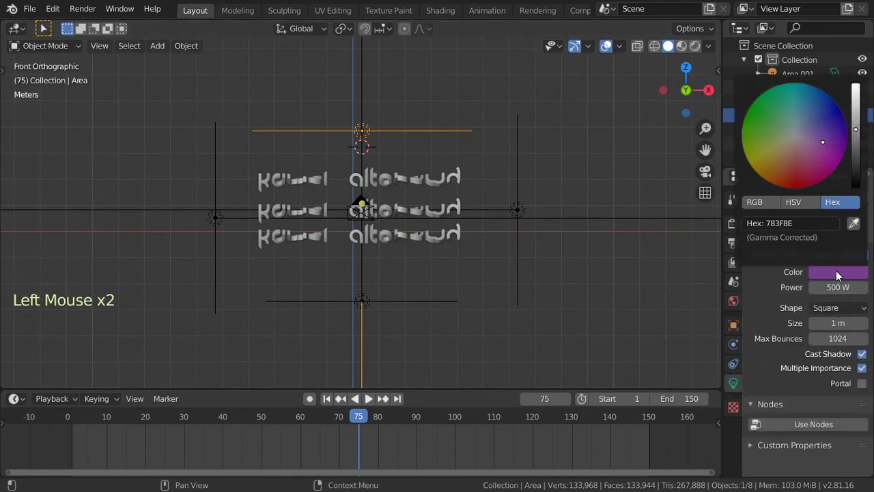